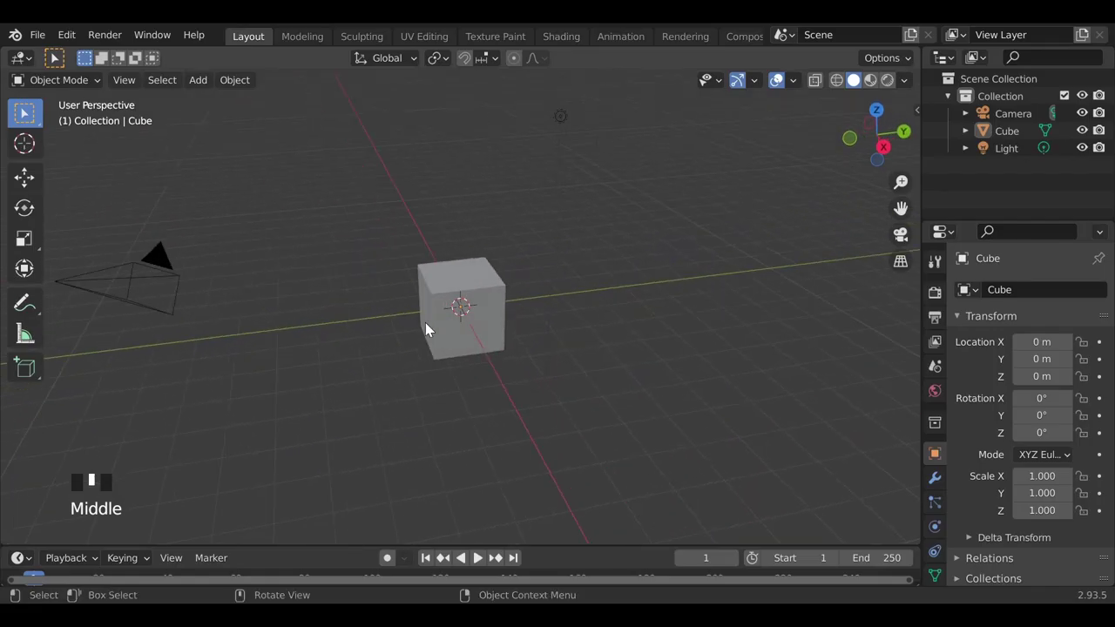
# Select the default cube and begin squashing it along its height into a slab
pyautogui.click(453, 305)
pyautogui.scroll(3)
pyautogui.press('s')
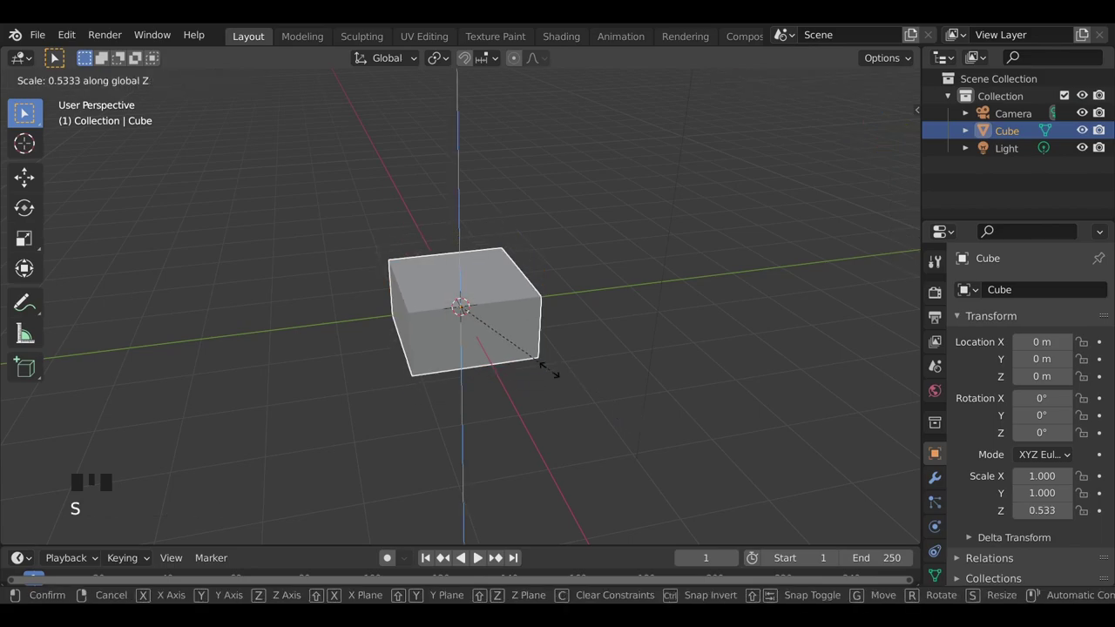
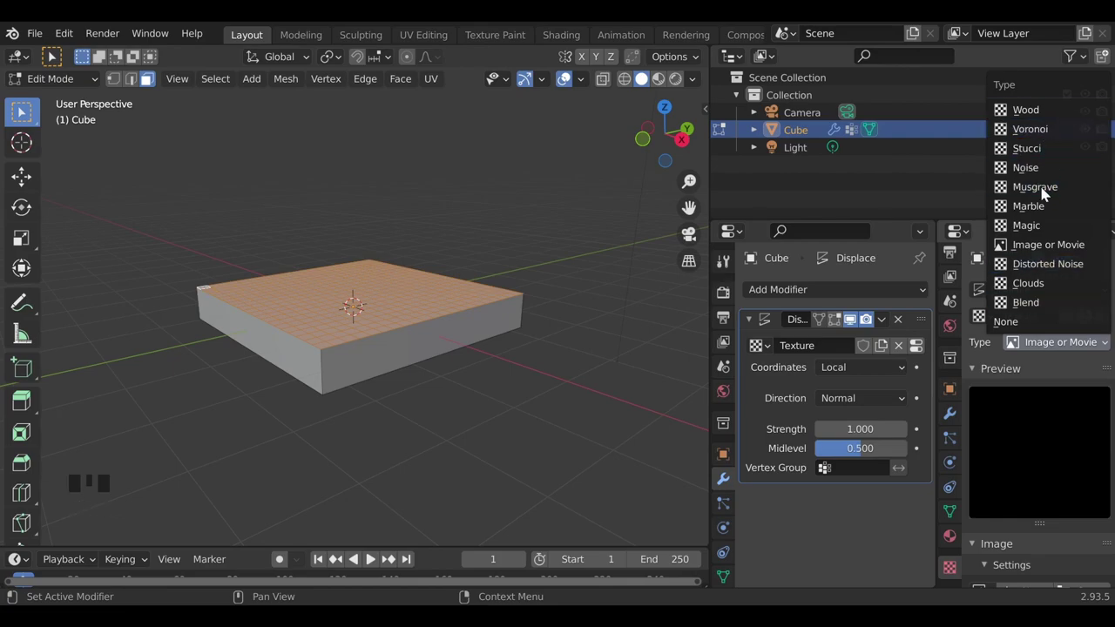
# Return to Object Mode and scroll to the Clouds texture panel to view the displaced surface
pyautogui.scroll(-3)
pyautogui.press('Tab')
pyautogui.scroll(-3)
pyautogui.scroll(-3)
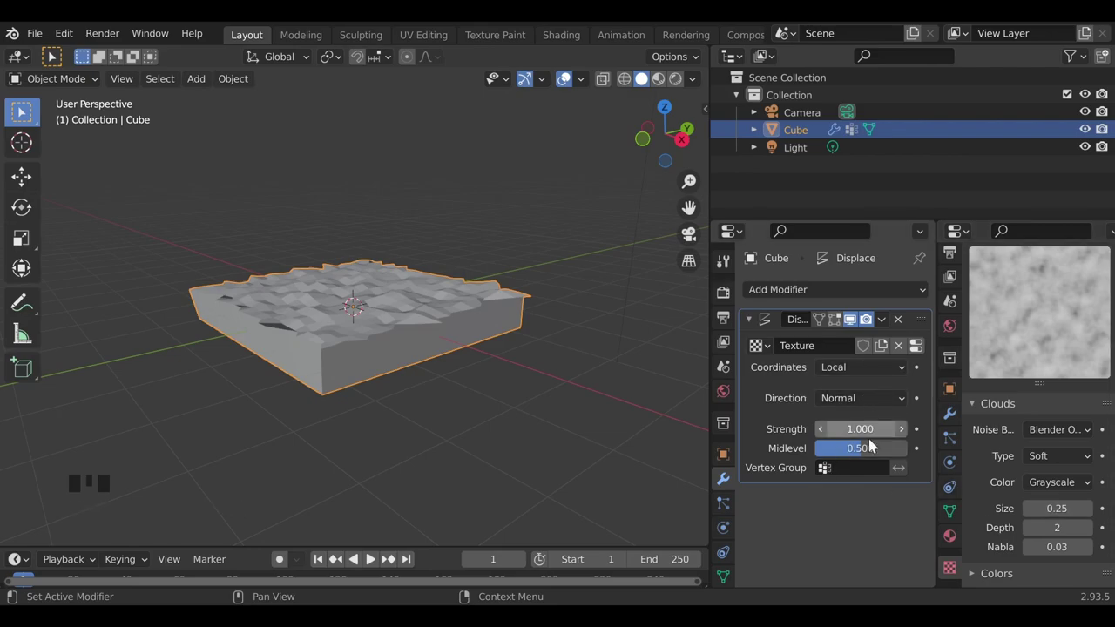
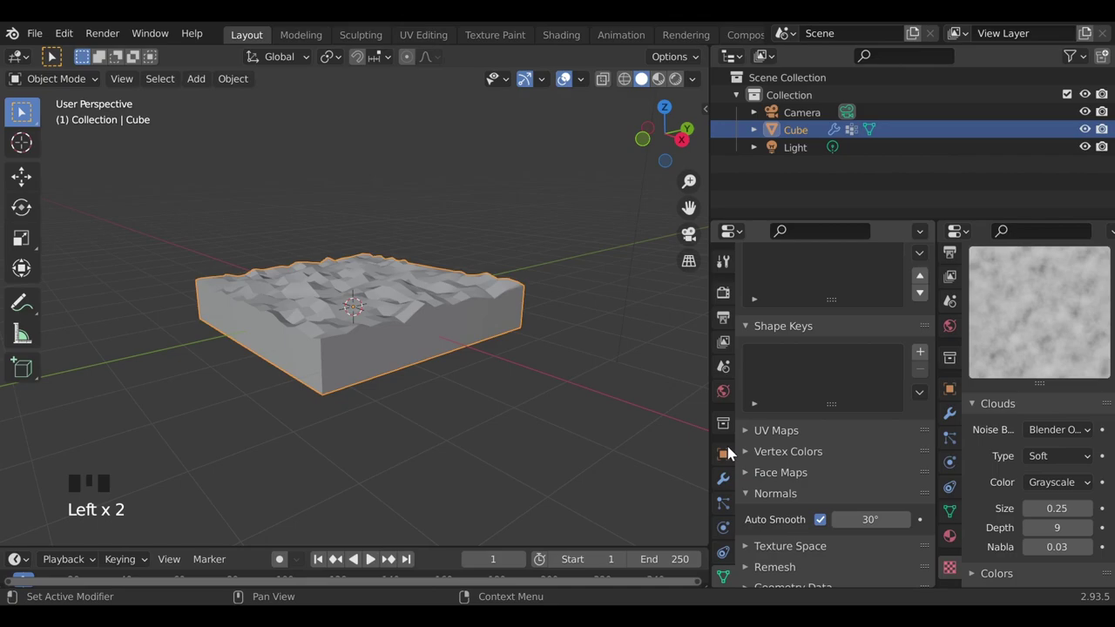
# Bring the Displace modifier settings back into view to adjust direction and strength
pyautogui.moveTo(730, 308); pyautogui.dragTo(731, 309)
pyautogui.click(734, 489)
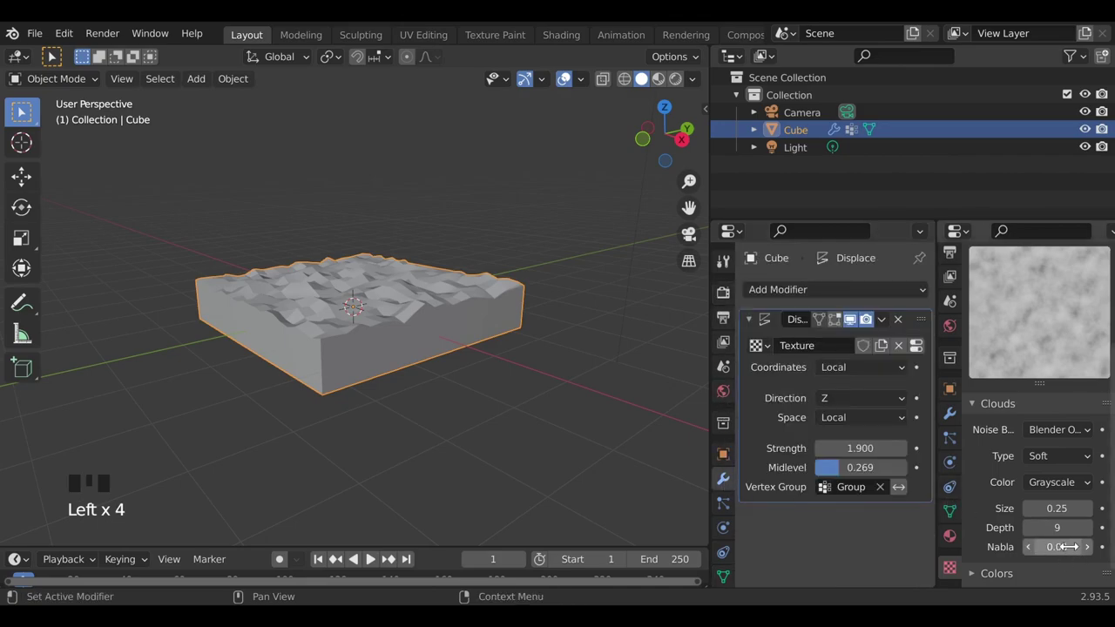
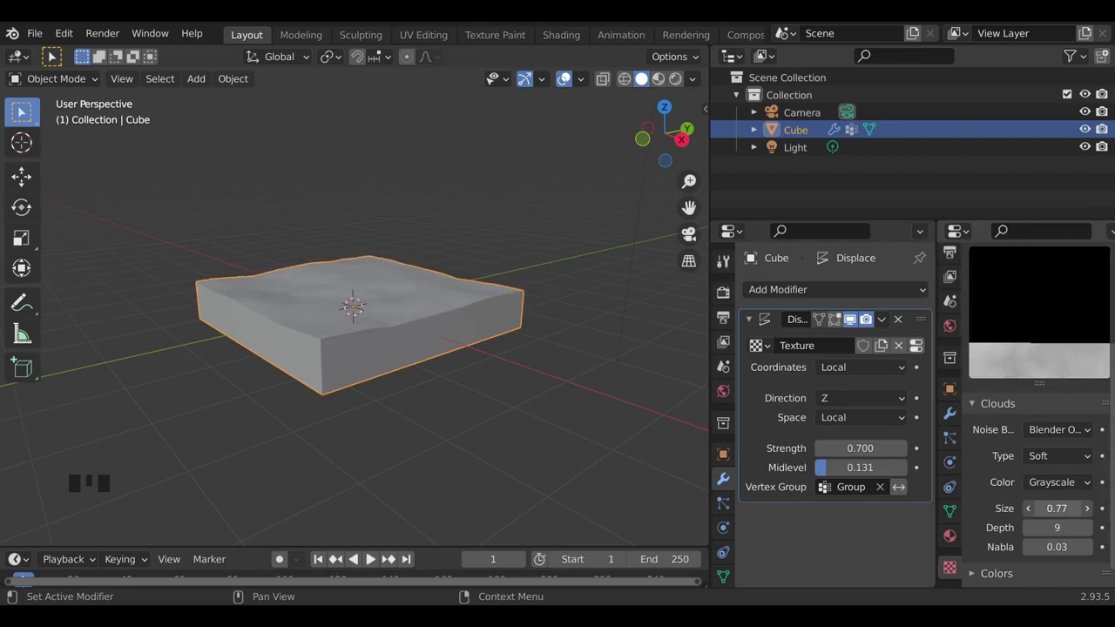
# Orbit to a closer, lower view of the slab while refining the Clouds size
pyautogui.moveTo(480, 363); pyautogui.dragTo(493, 366)
pyautogui.scroll(3)
pyautogui.middleClick(459, 395)
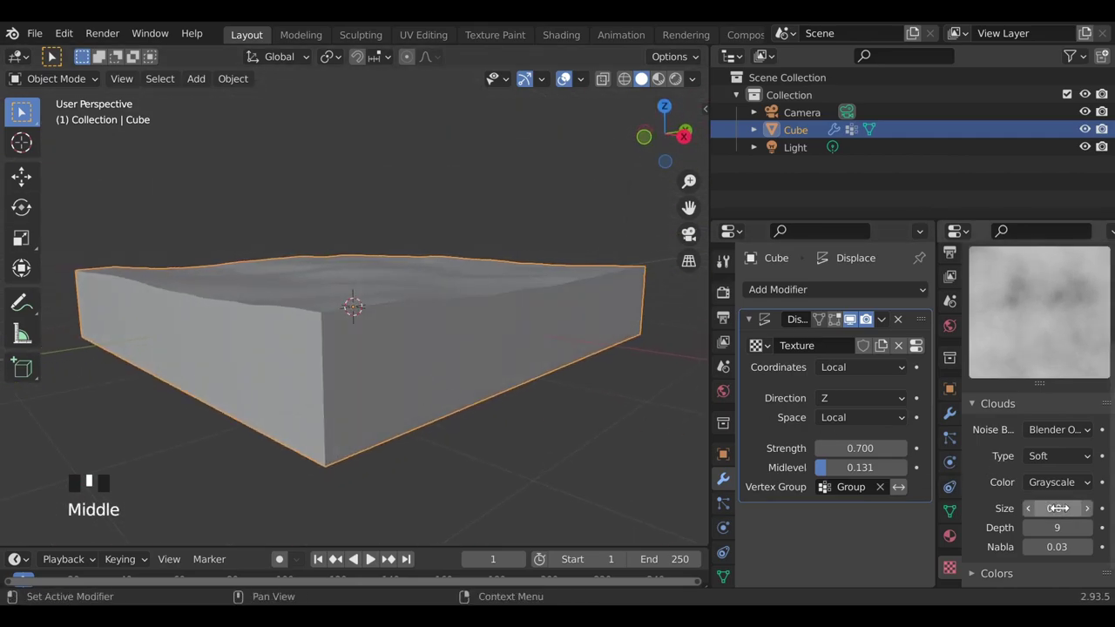
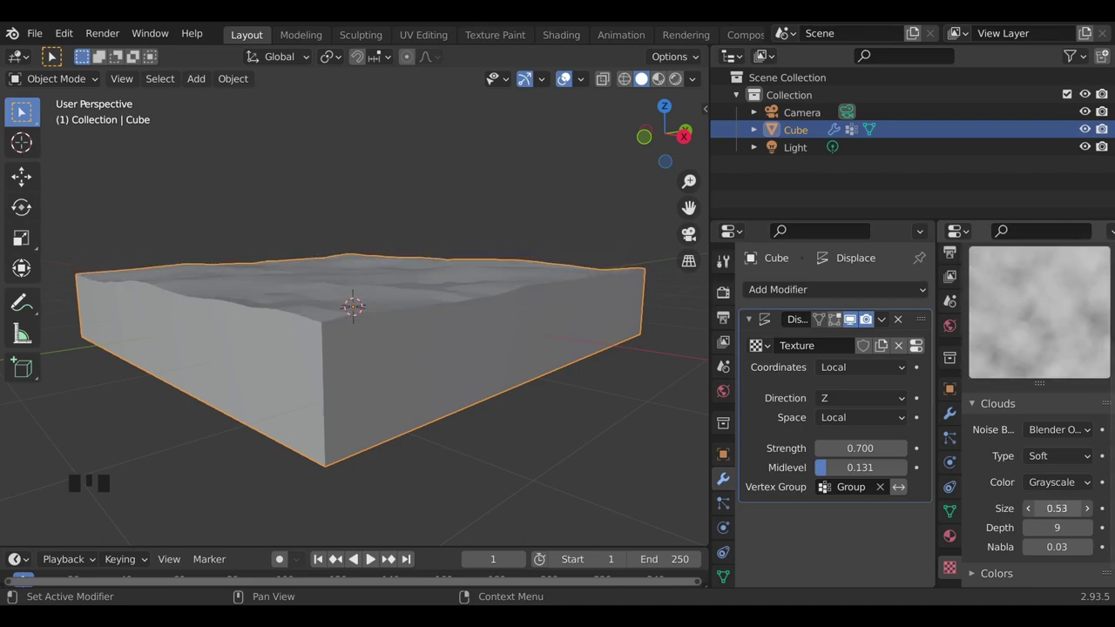
pyautogui.moveTo(502, 383); pyautogui.dragTo(476, 405)
pyautogui.scroll(-3)
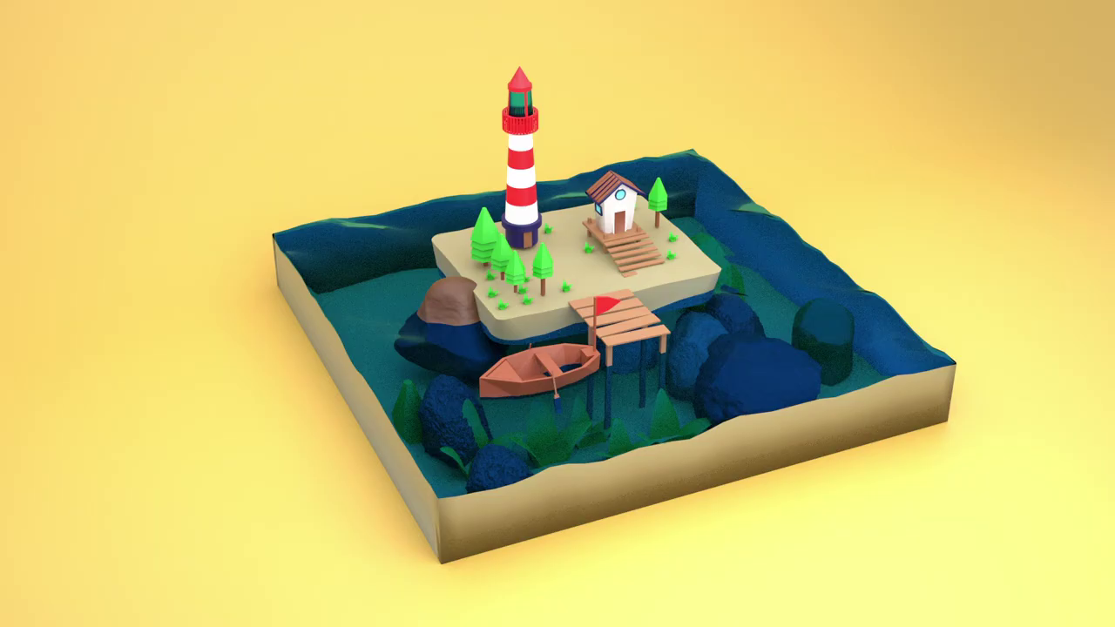